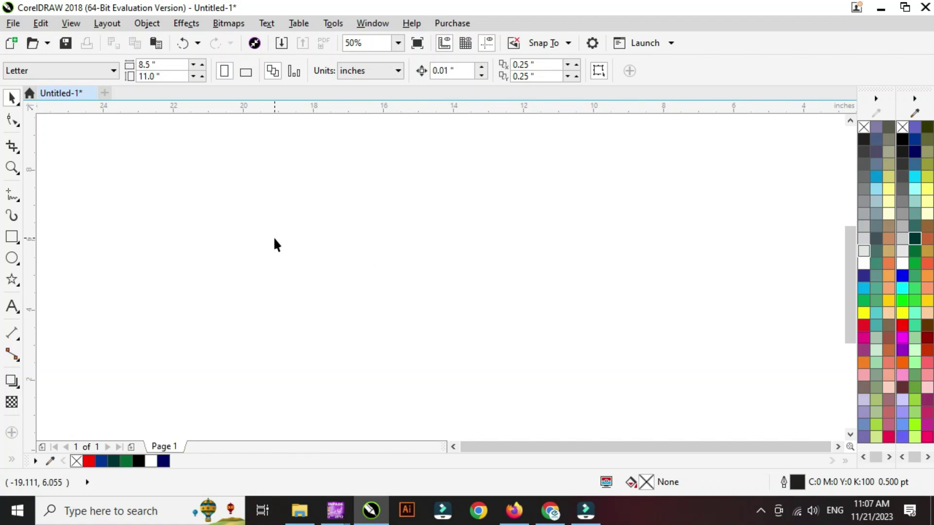
Step: Add the artistic text SUMMER on the page and select it
left_click(223, 257)
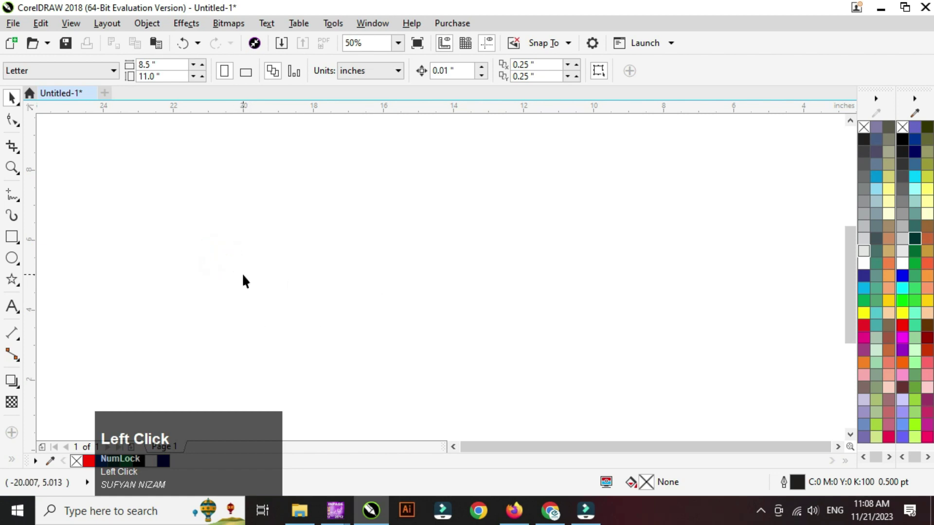
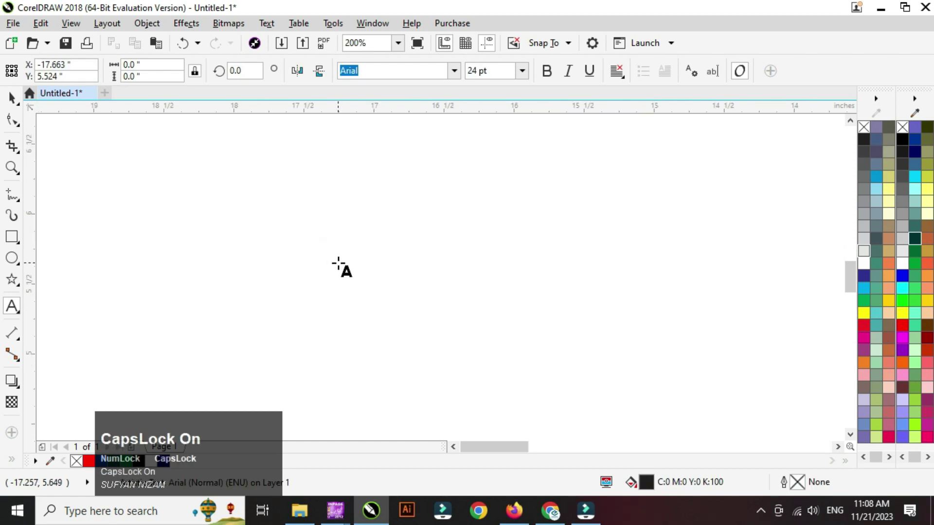
type("summer")
left_click(9, 104)
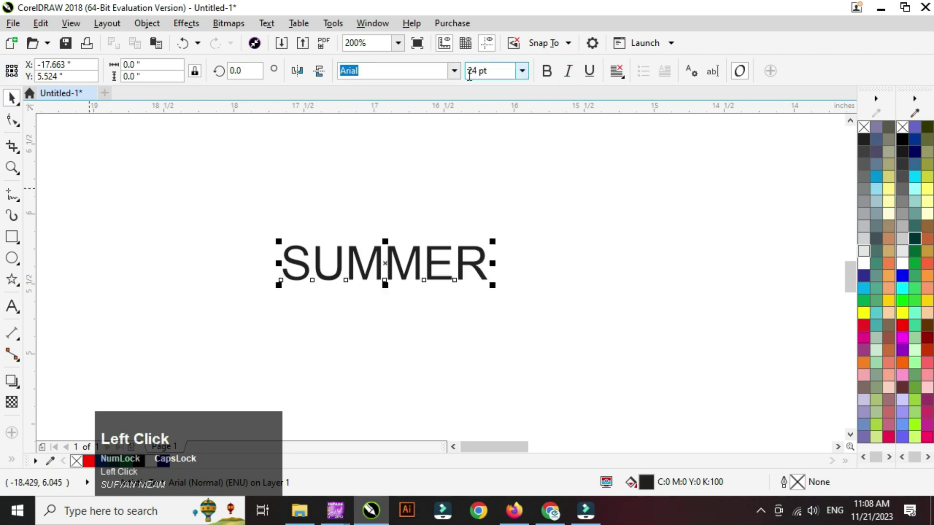
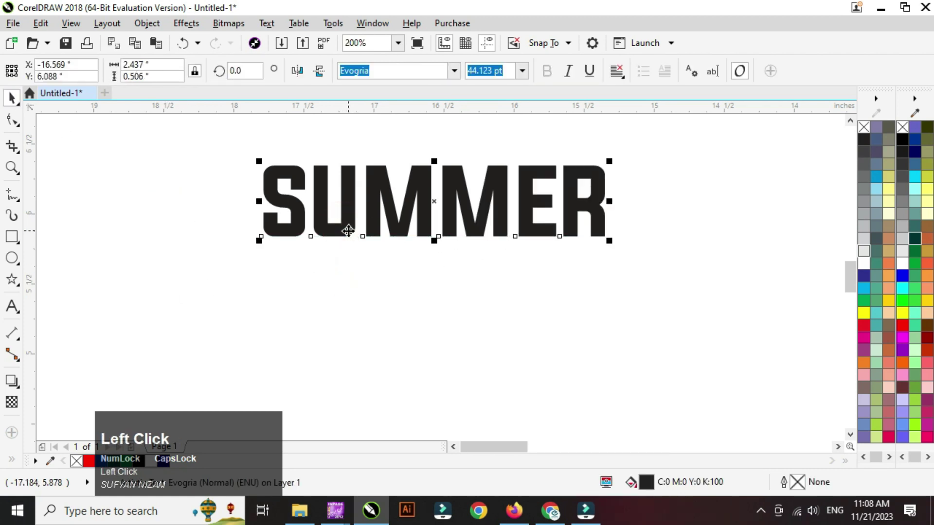
Step: Convert the SUMMER text to curves and break it apart into separate letter shapes
right_click(353, 229)
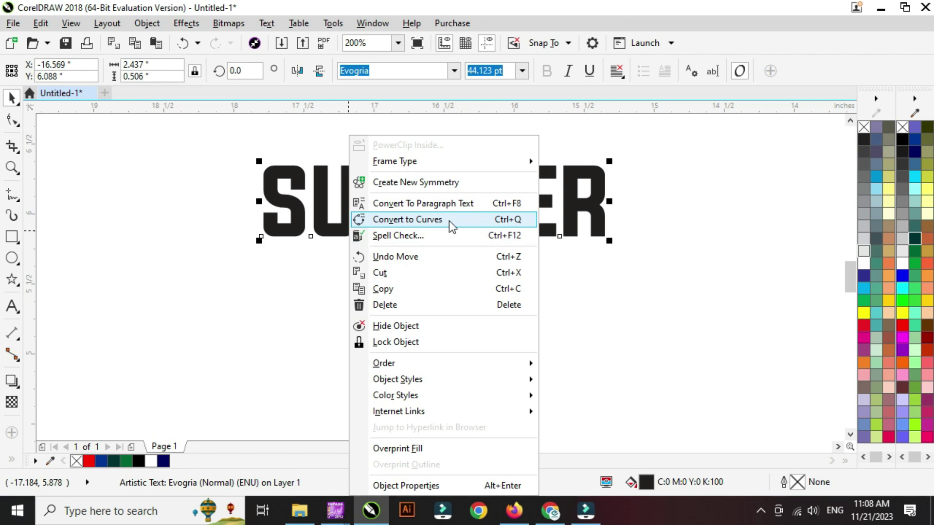
left_click(452, 226)
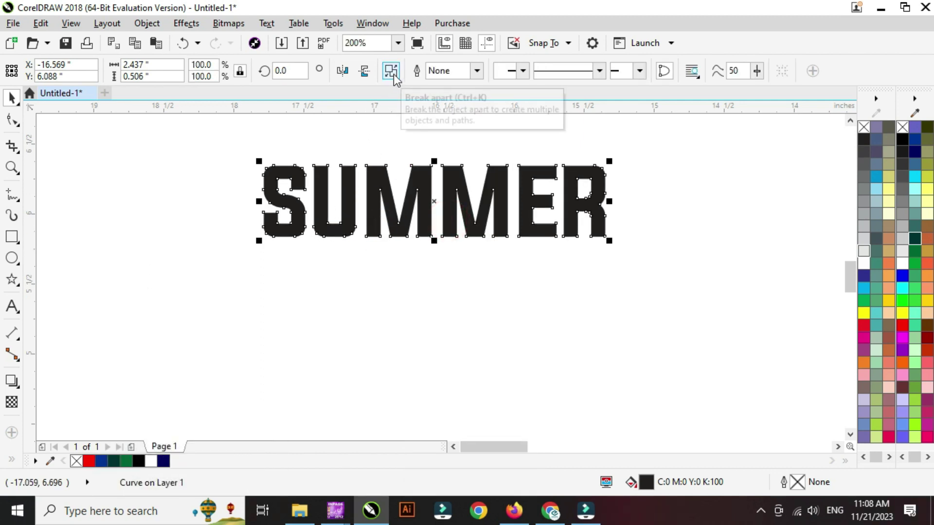
left_click(396, 80)
left_click_drag(397, 79, 570, 188)
scroll("up", 3)
scroll("down", 3)
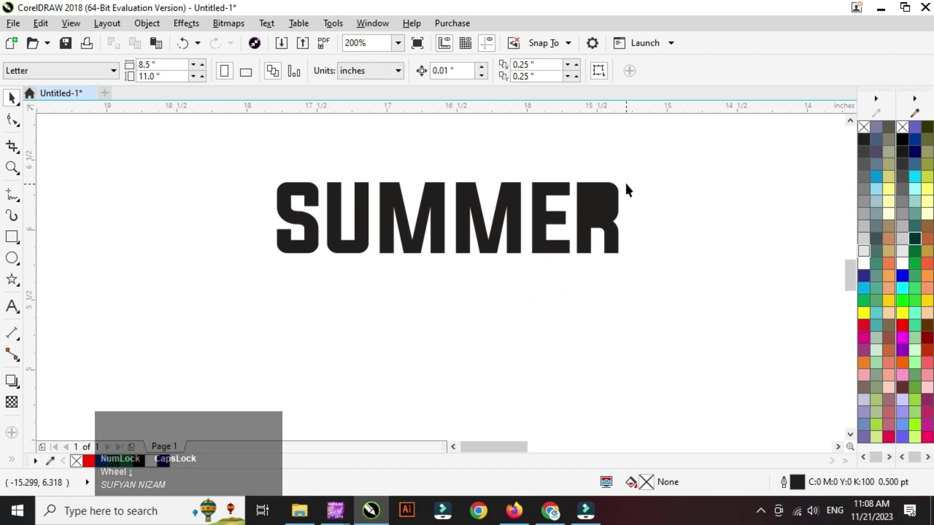
Step: Select the pieces of the letter R and combine them back into one shape
left_click_drag(669, 156, 390, 76)
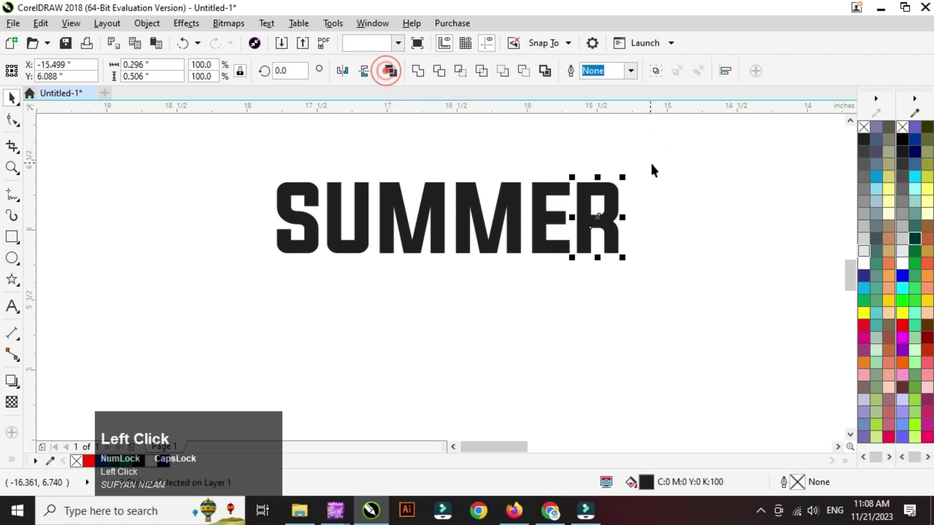
scroll("up", 3)
scroll("up", 3)
left_click(552, 325)
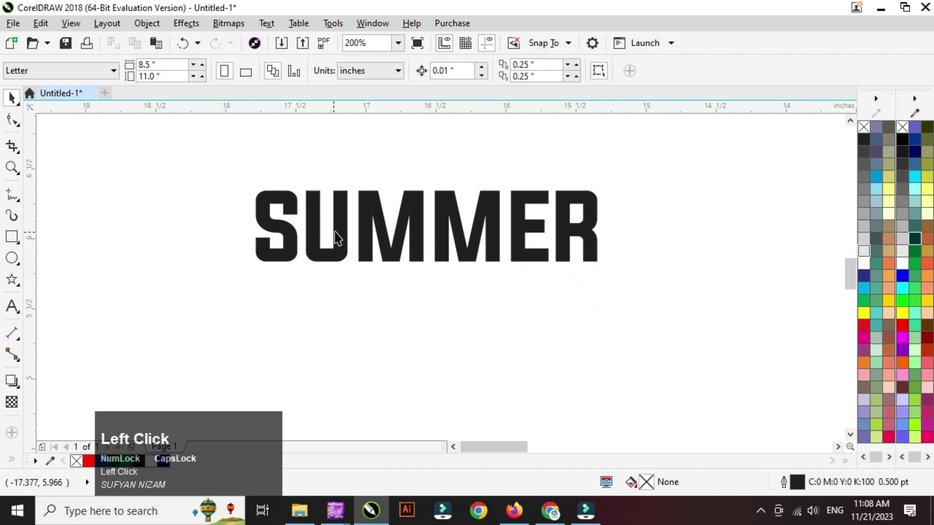
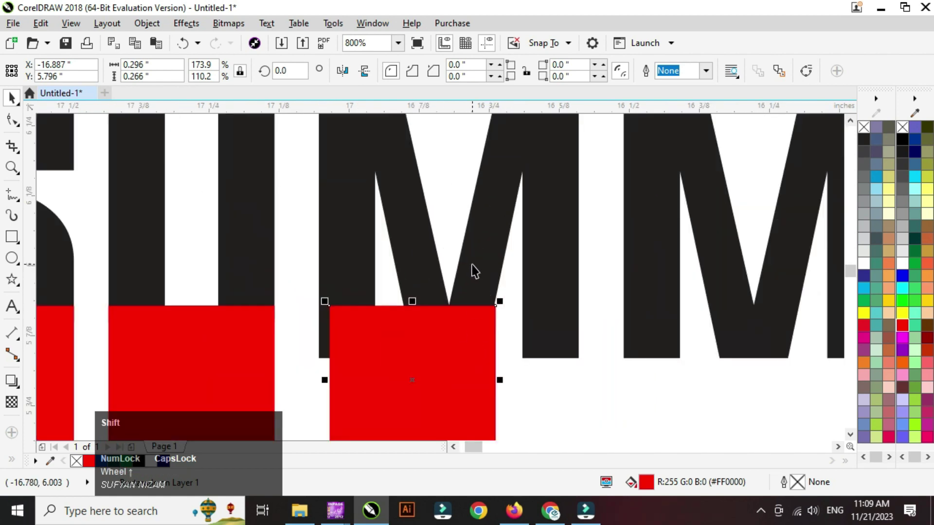
Step: Centre-align the red rectangle under the first M with the letter and reselect it for adjustment
left_click(475, 270)
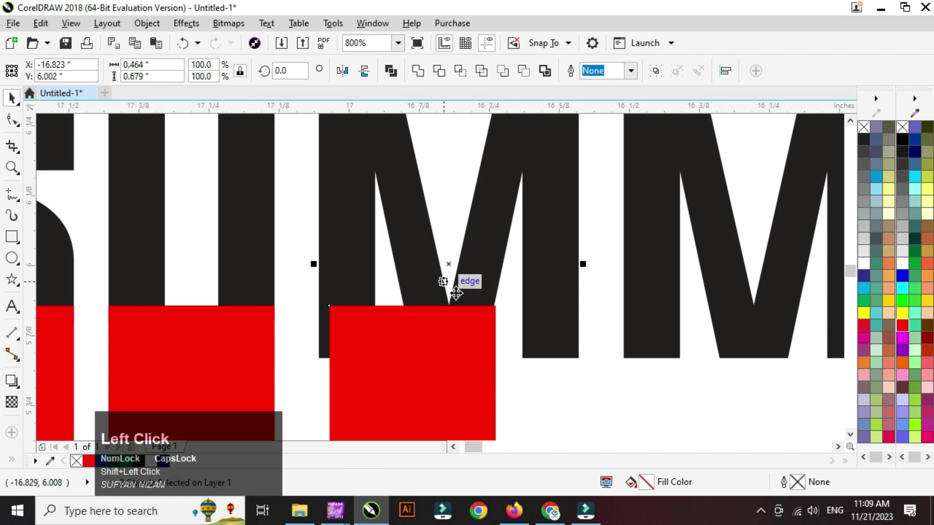
key("c")
left_click(590, 405)
scroll("down", 3)
scroll("up", 3)
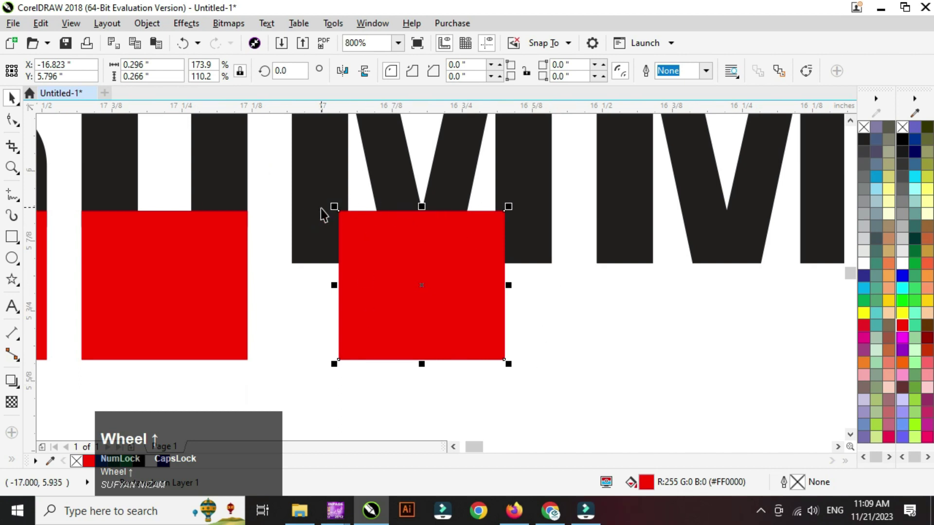
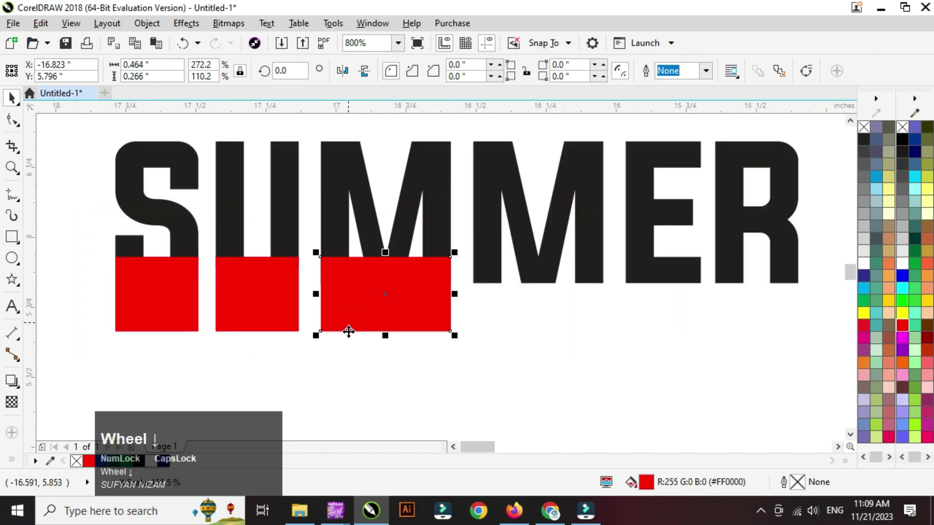
left_click(396, 274)
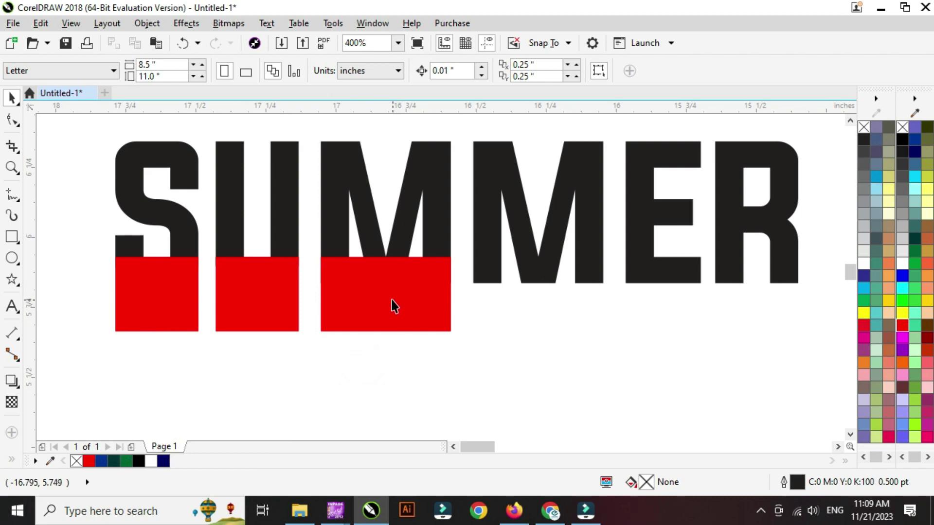
left_click(492, 358)
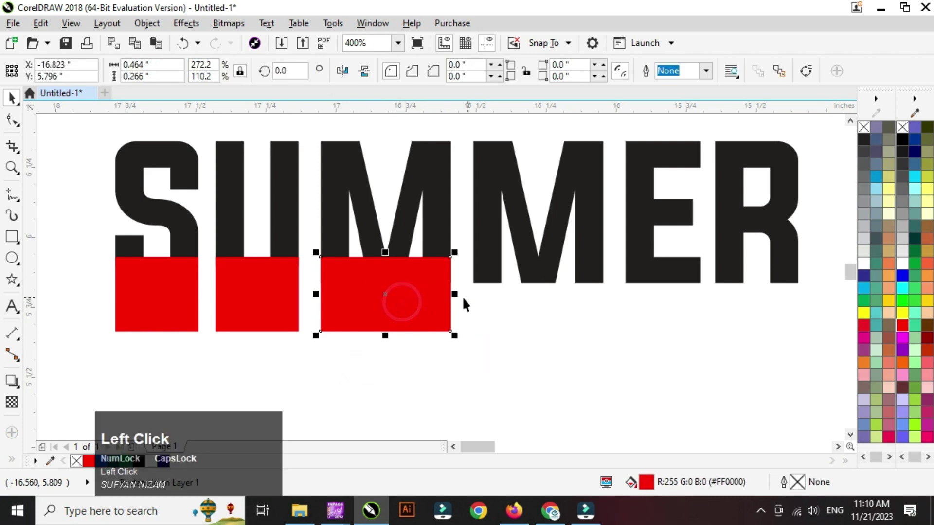
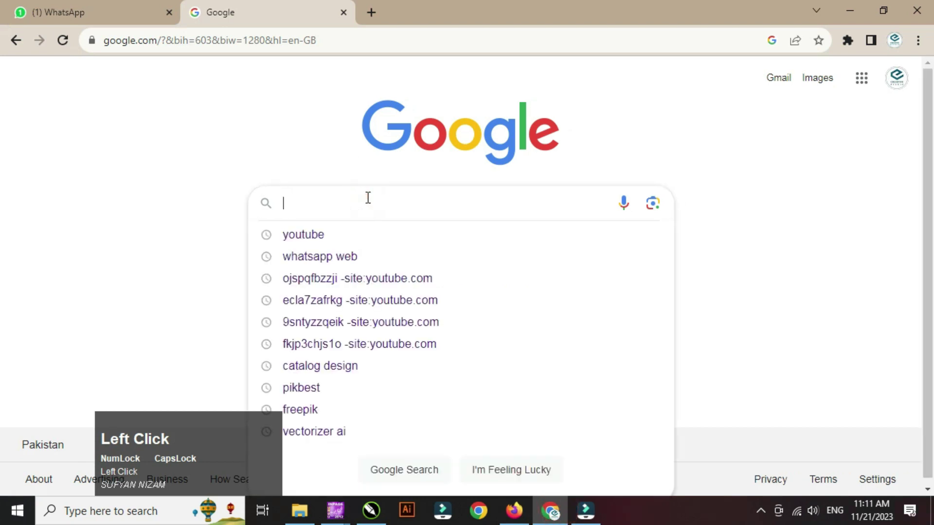
Step: Search Google Images for 'sky background with fruits' and browse the photo results
type("sk")
key("space")
type("bac")
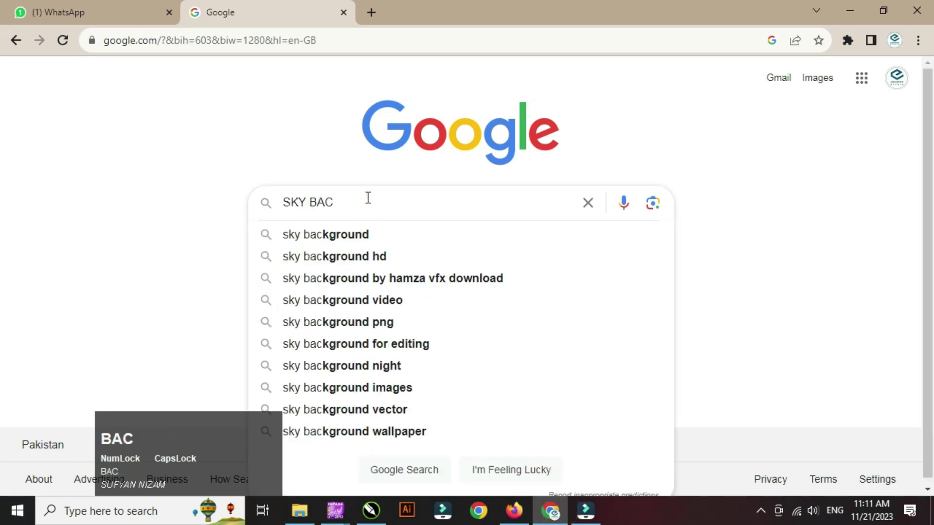
type("kground")
key("space")
type("with")
key("space")
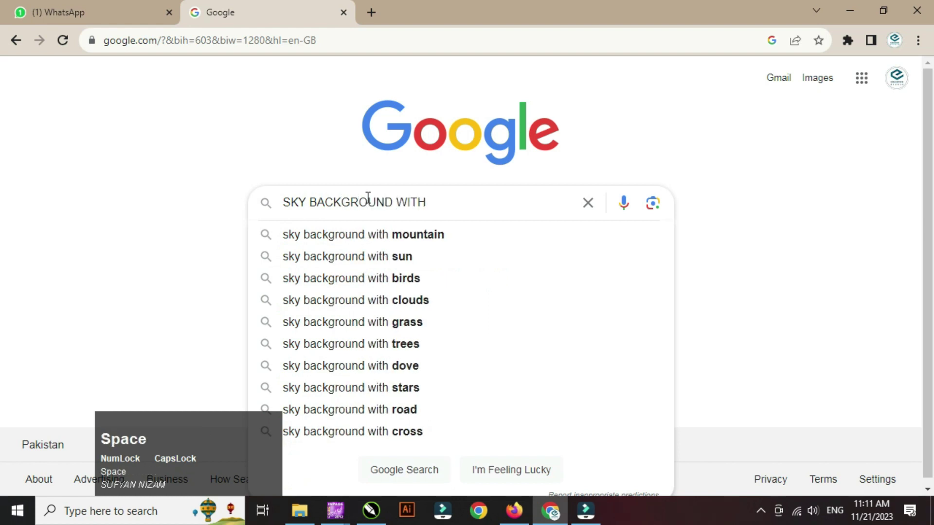
type("fruit")
left_click(440, 243)
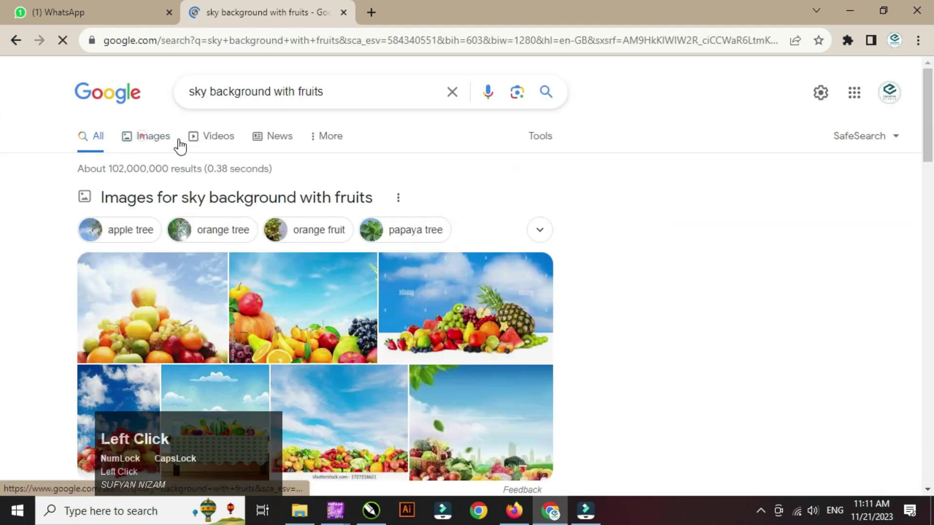
scroll("down", 3)
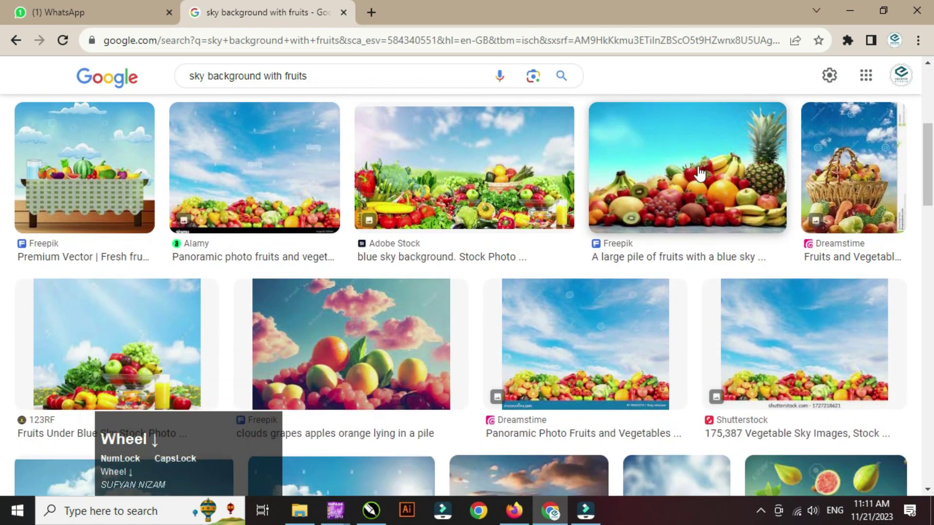
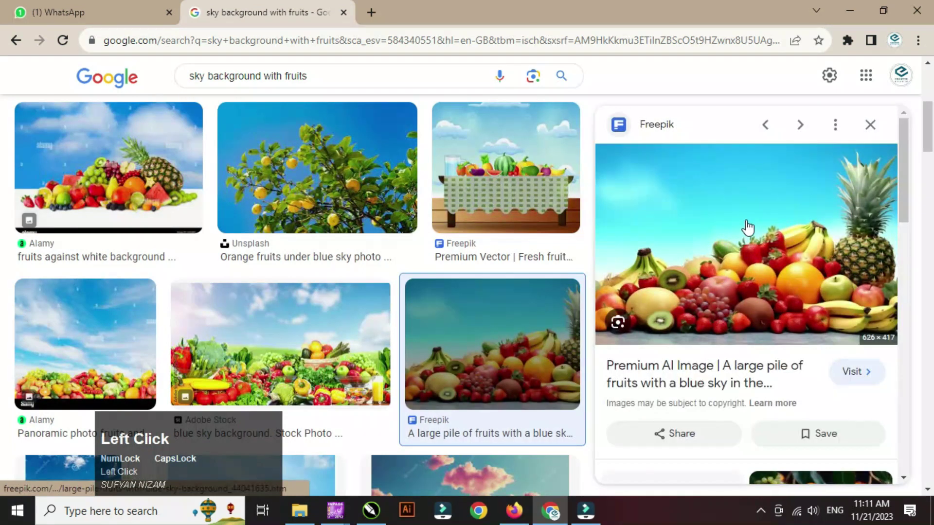
scroll("down", 3)
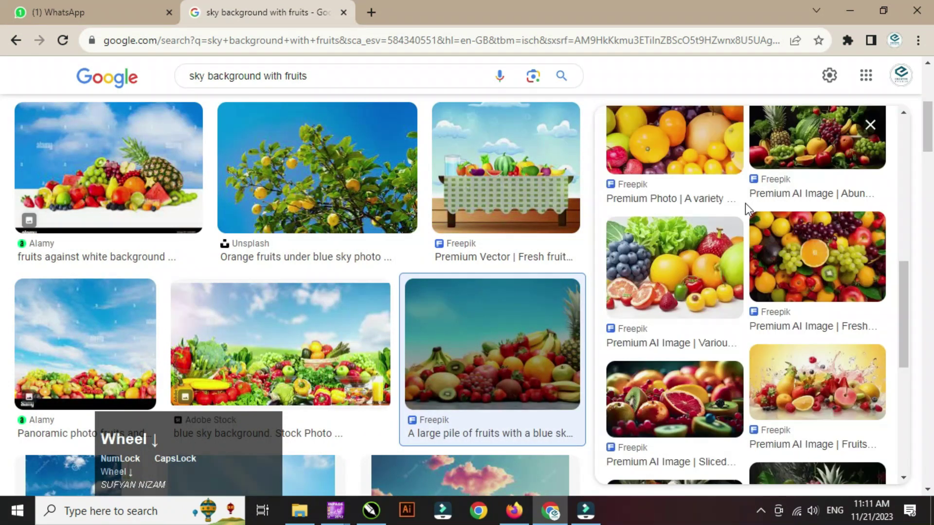
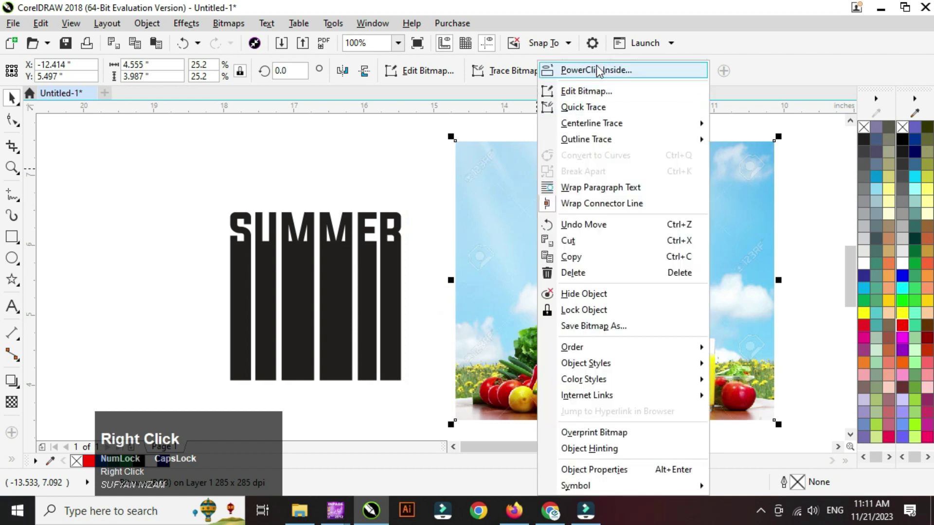
Step: PowerClip the sky-and-fruit photo inside the barred SUMMER shapes
left_click(598, 77)
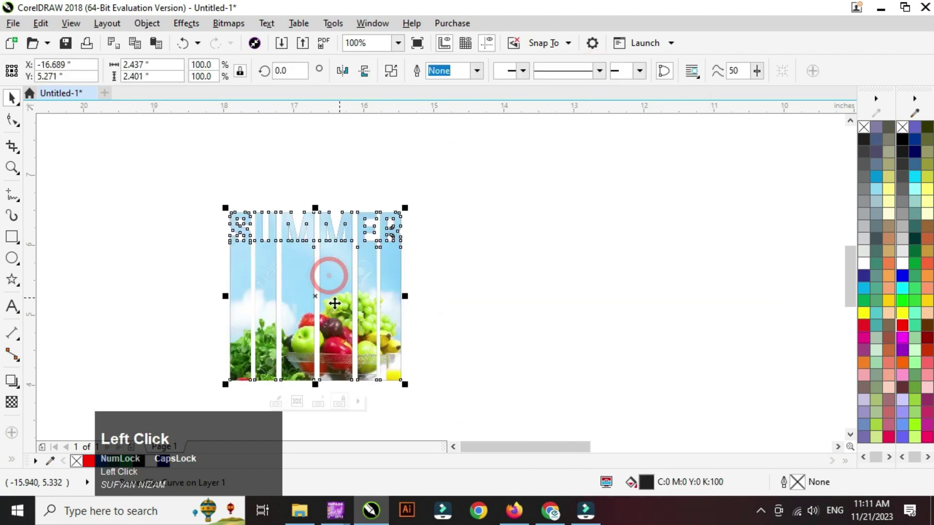
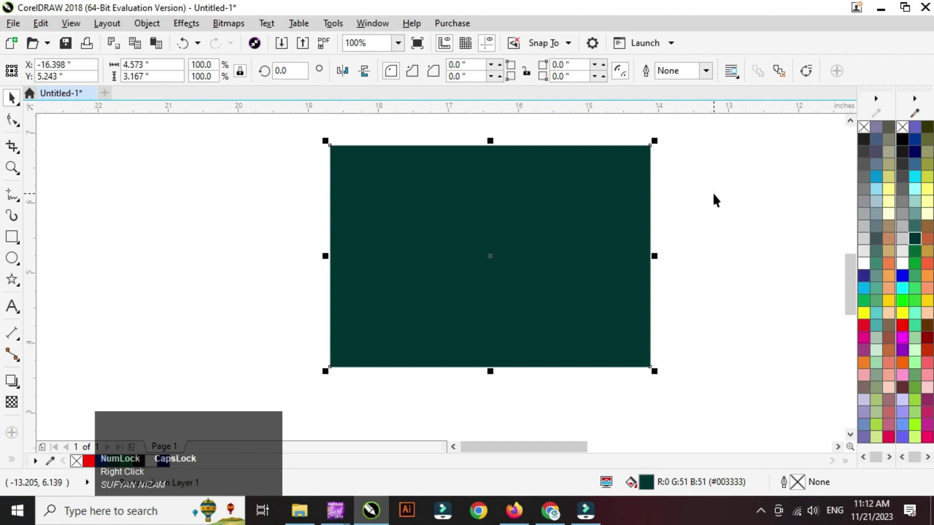
Step: Send the green rectangle to the back and centre the photo-filled SUMMER on it with C and E
key("shift+Page_Down")
left_click(731, 317)
left_click(605, 325)
type("ce")
left_click(720, 390)
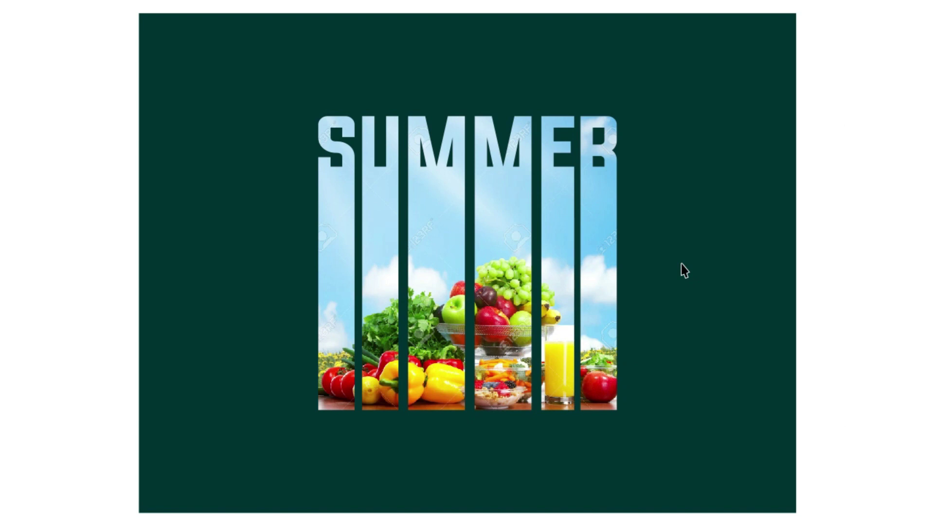
Step: Preview the finished poster full screen and return to the workspace
key("space")
left_click(734, 316)
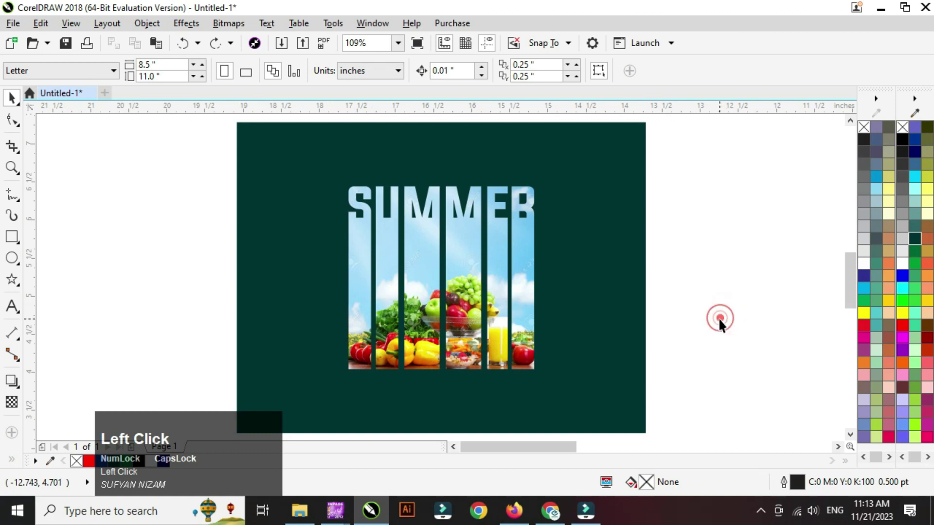